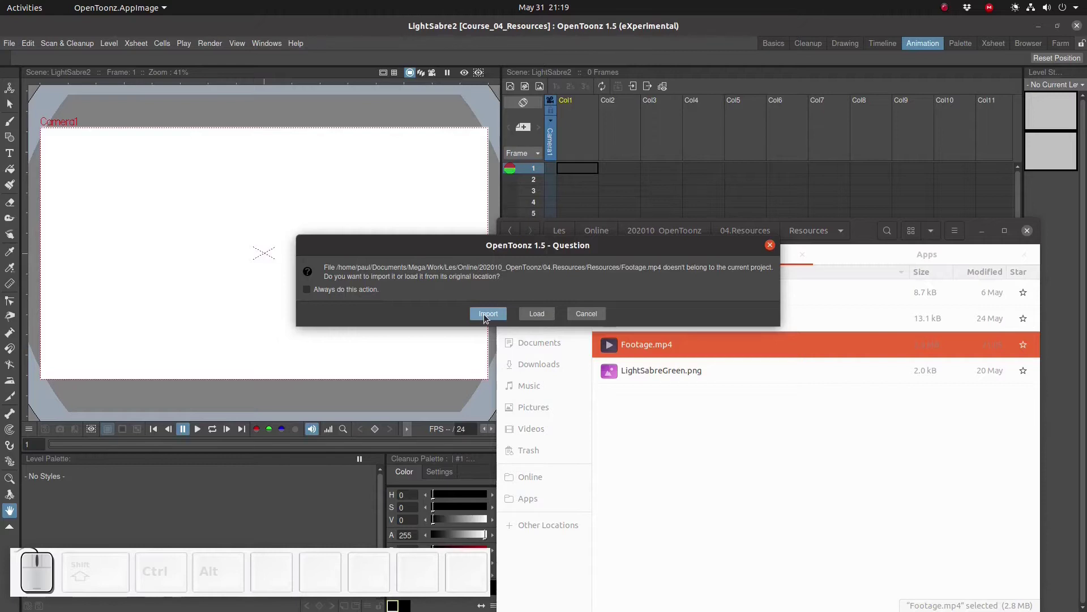
# Import Footage.mp4 into Col1, overwriting the existing copy, as a 770-frame level
pyautogui.click(488, 317)
pyautogui.click(479, 333)
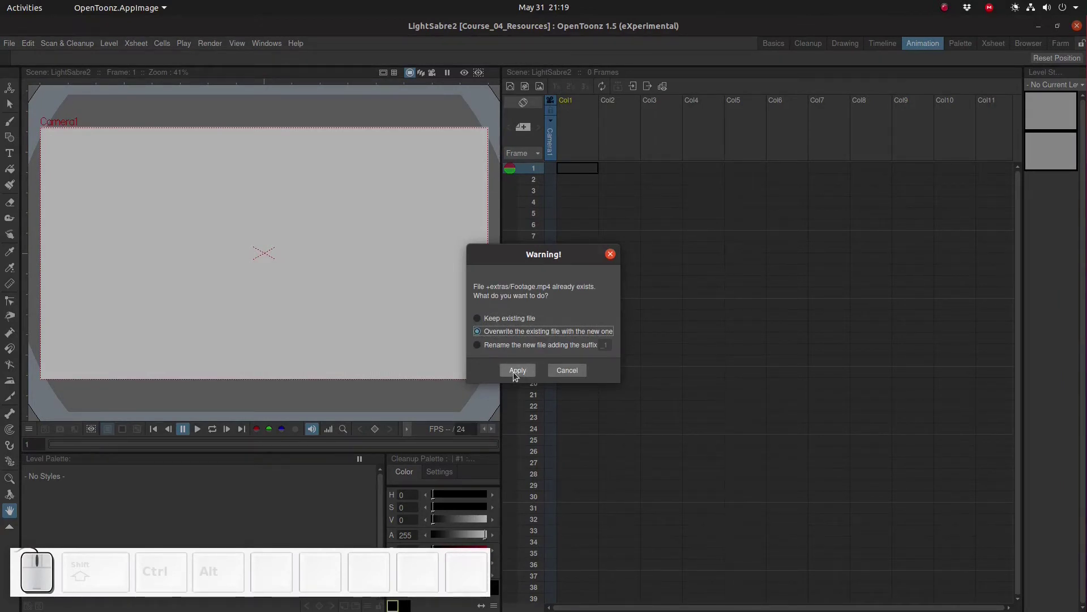
pyautogui.click(517, 374)
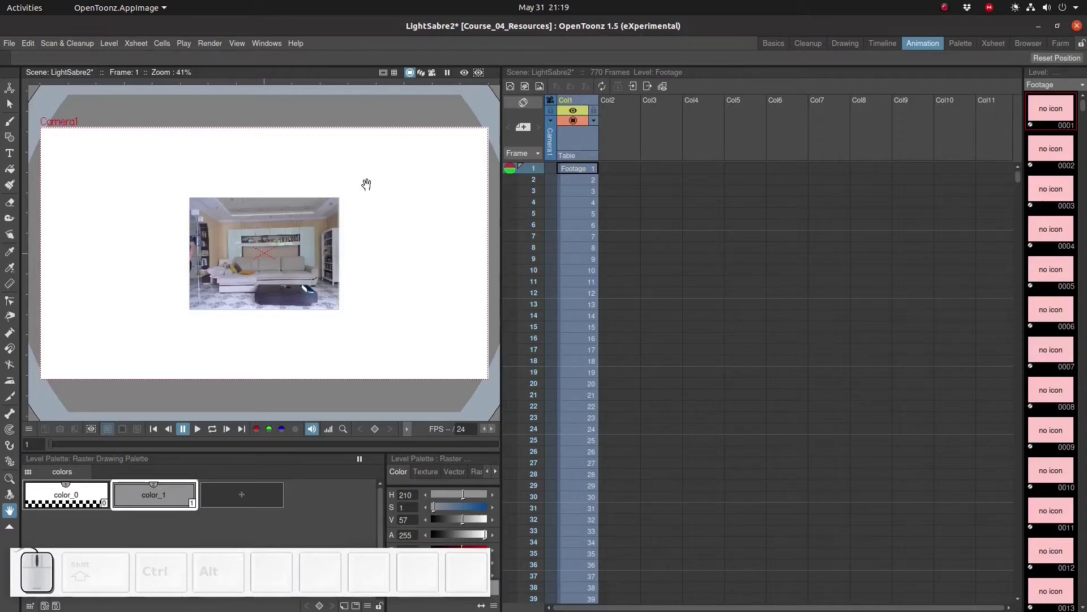
pyautogui.press('alt+Tab')
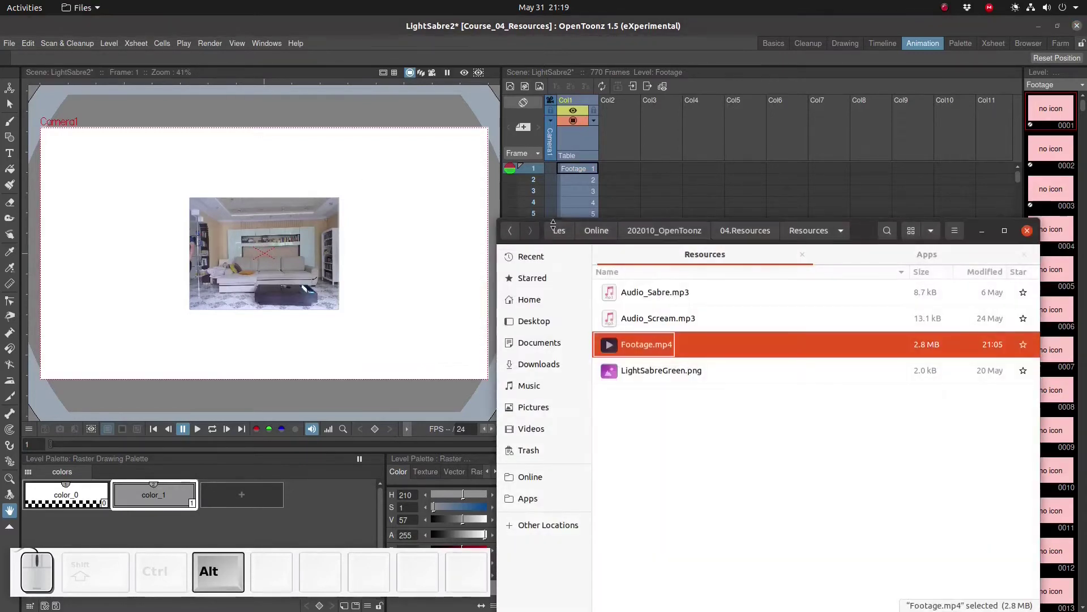
pyautogui.rightClick(643, 357)
pyautogui.click(649, 364)
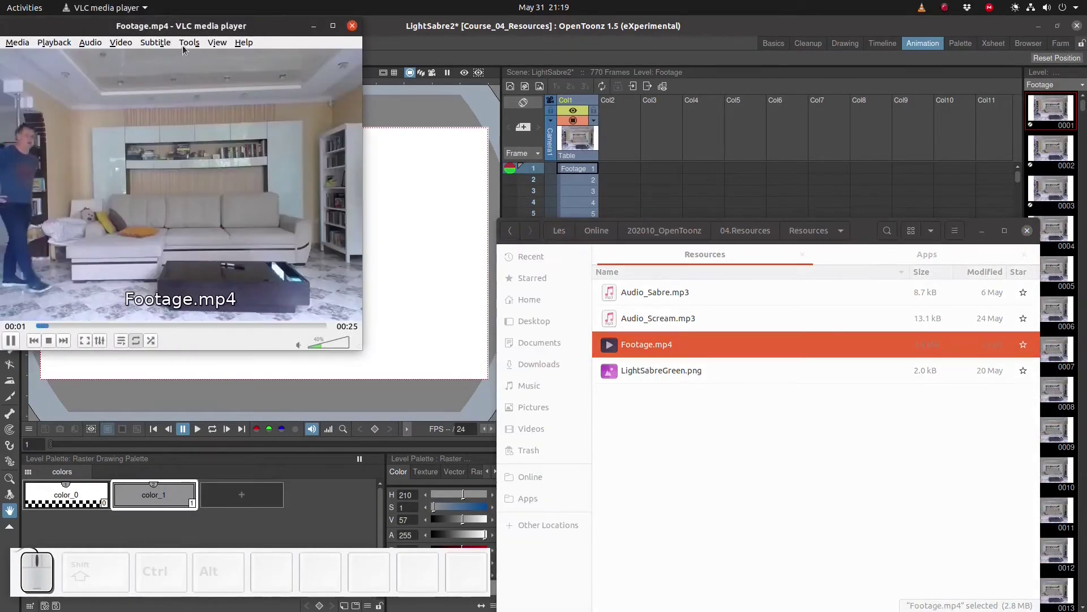
pyautogui.click(184, 49)
pyautogui.click(199, 90)
pyautogui.click(530, 180)
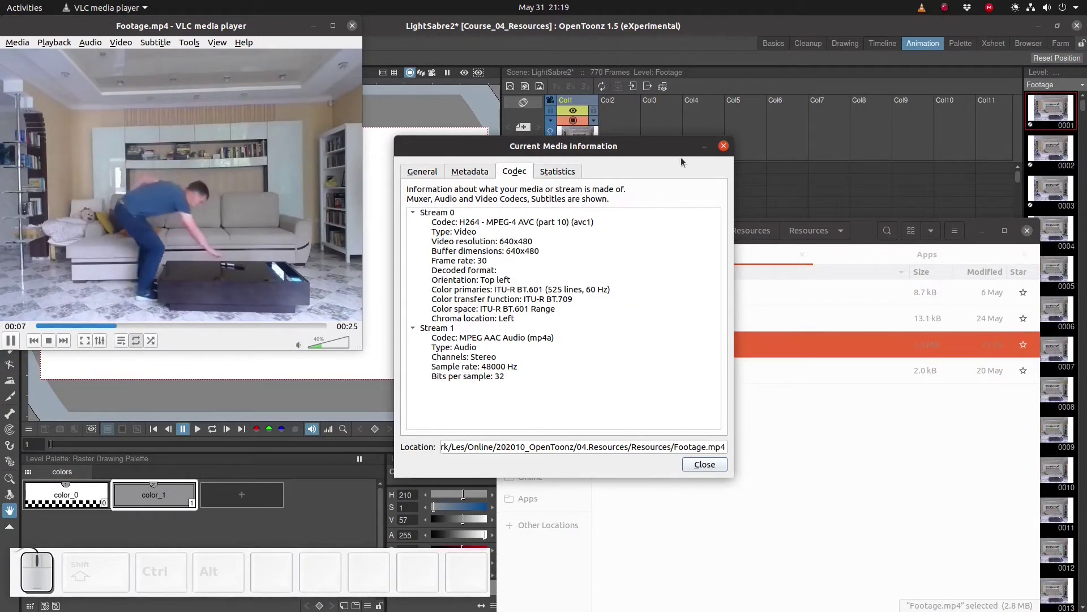
pyautogui.click(727, 148)
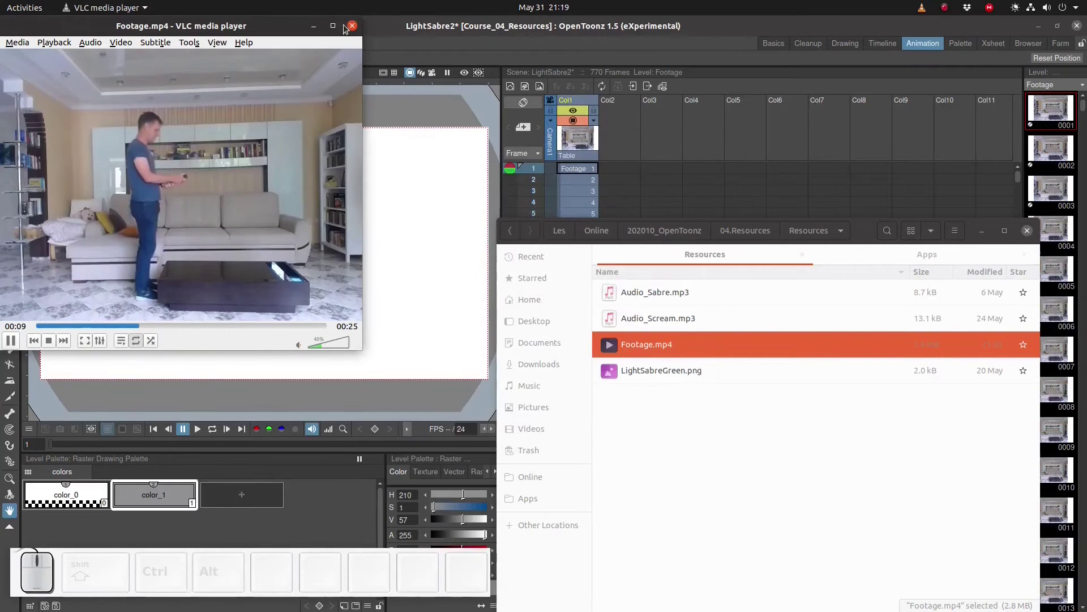
pyautogui.click(351, 26)
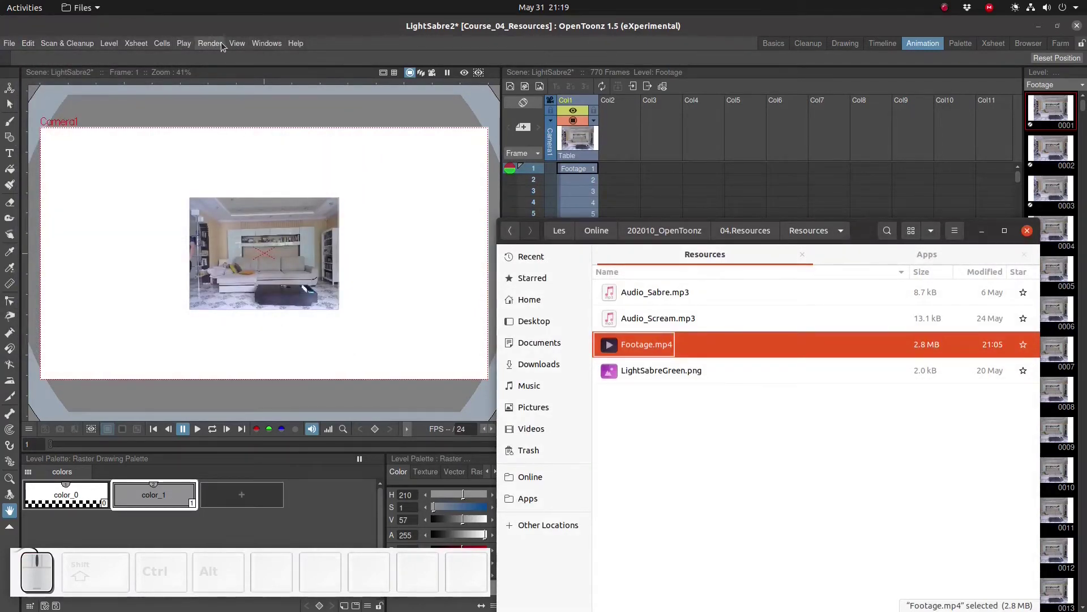
# Set the output camera to 640 x 480 pixels in Output Settings to match the footage
pyautogui.click(224, 46)
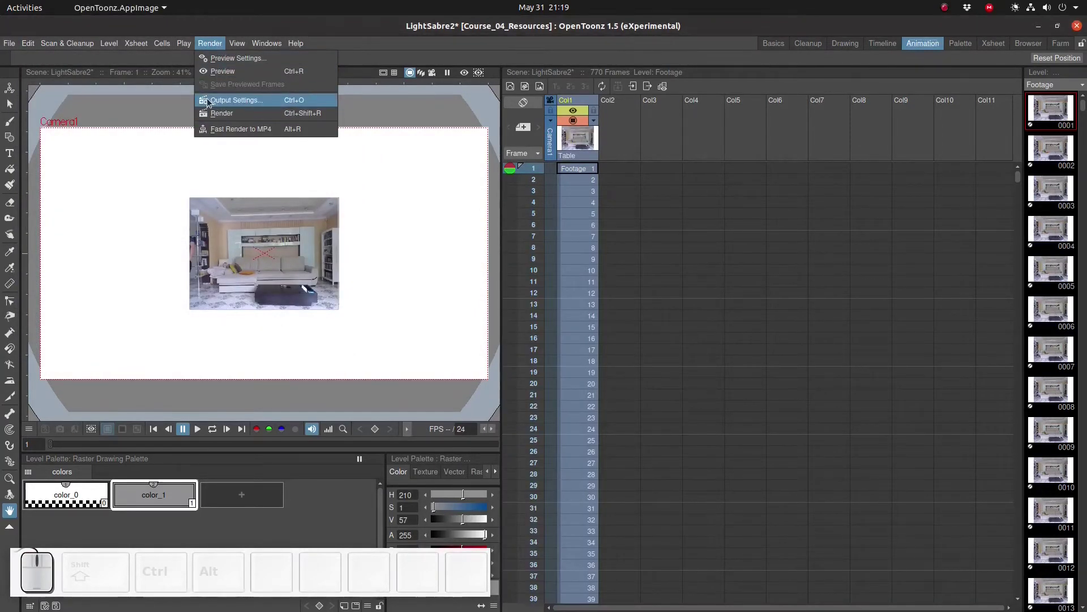
pyautogui.click(234, 99)
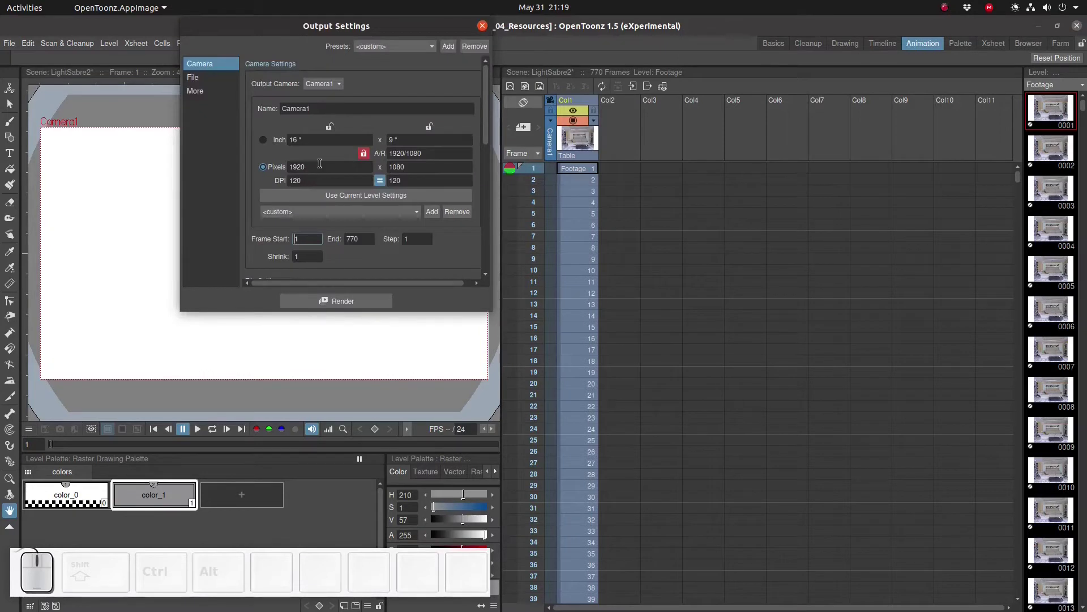
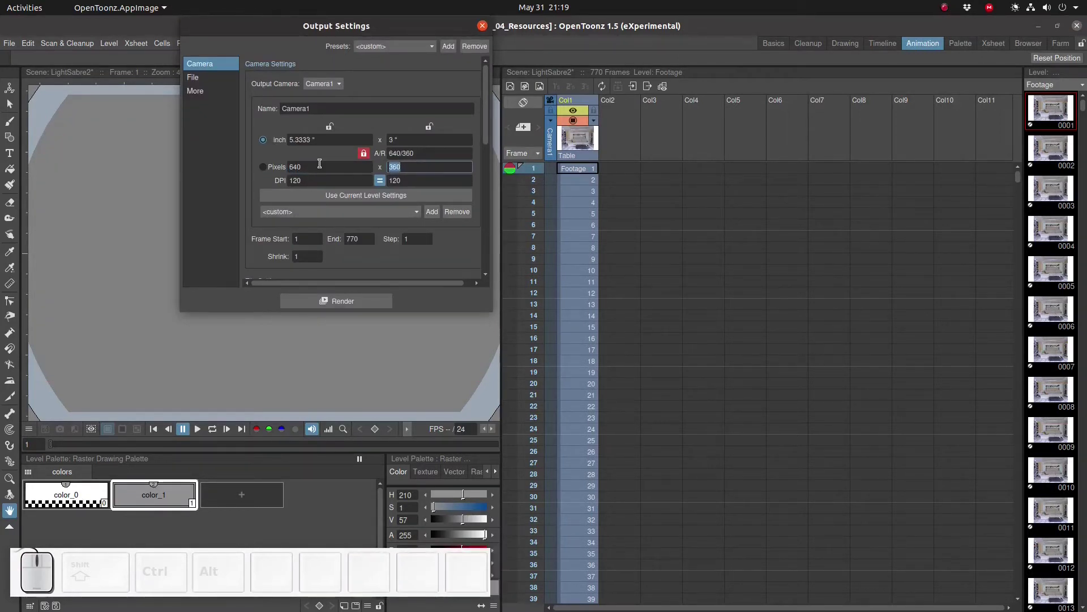
pyautogui.press('KP_4')
pyautogui.press('KP_8')
pyautogui.press('KP_0')
pyautogui.press('Tab')
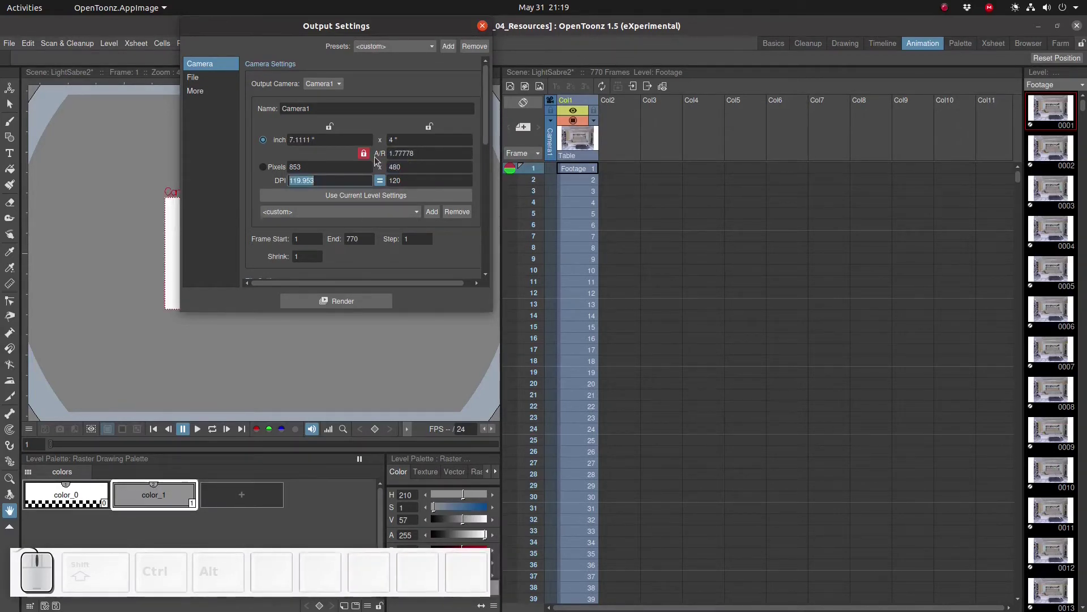
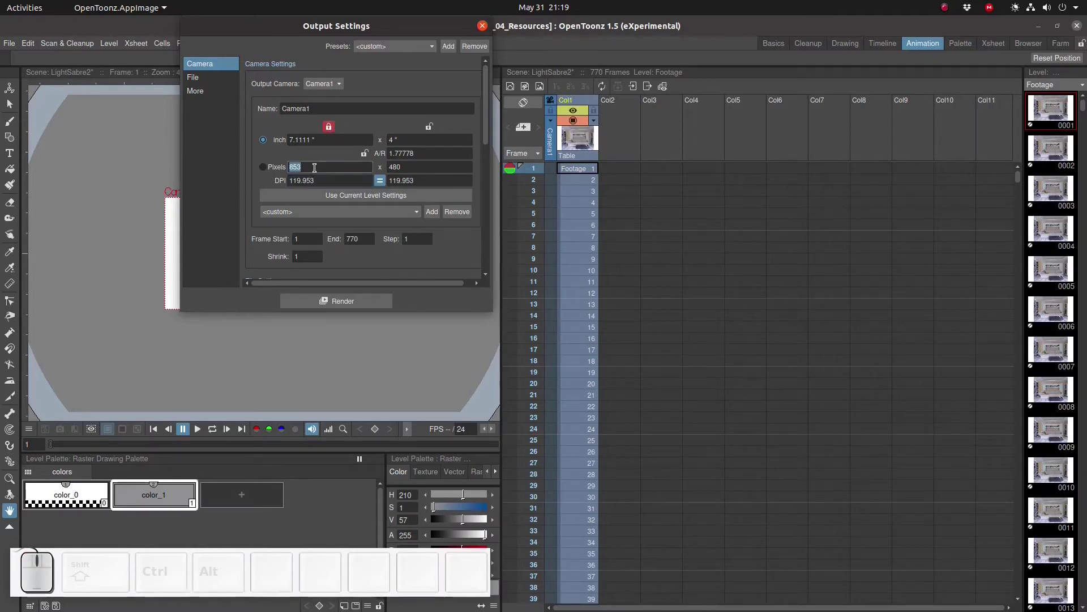
pyautogui.press('KP_6')
pyautogui.press('KP_4')
pyautogui.press('KP_0')
pyautogui.press('KP_Enter')
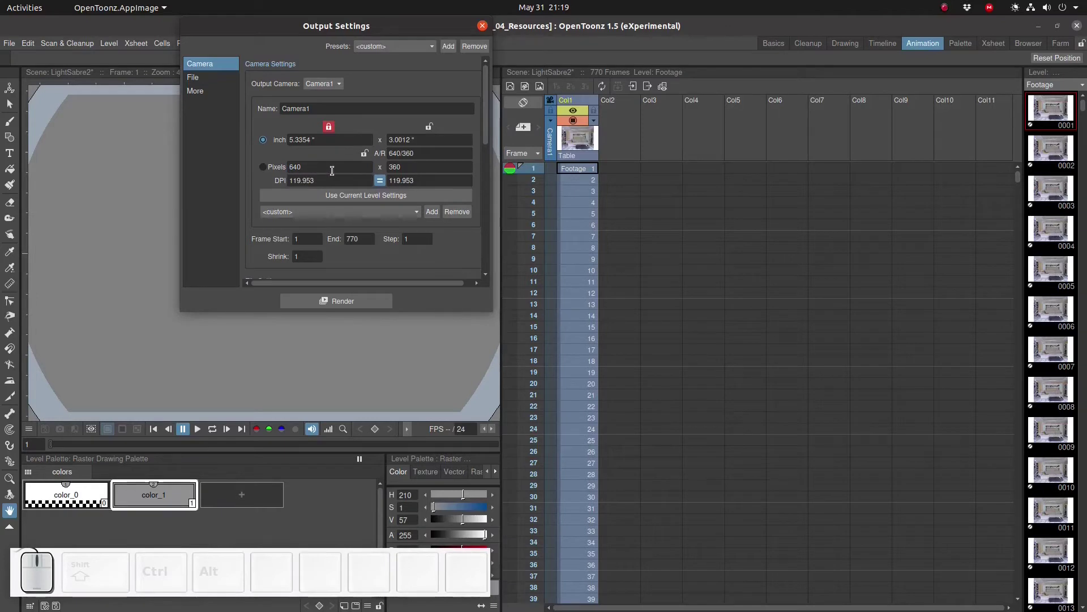
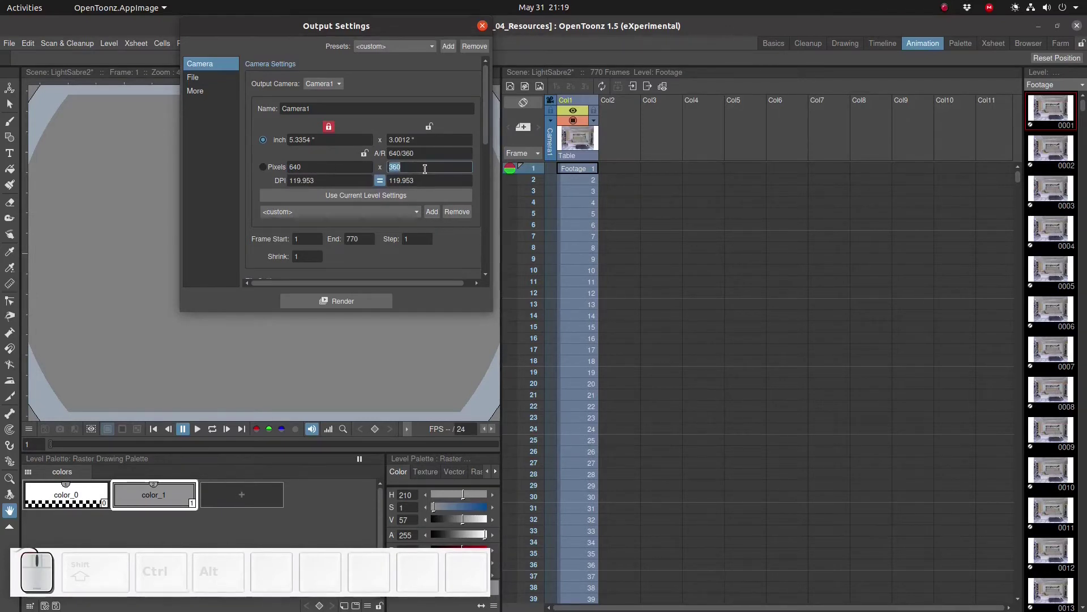
pyautogui.press('KP_4')
pyautogui.press('KP_8')
pyautogui.press('KP_0')
pyautogui.press('KP_Enter')
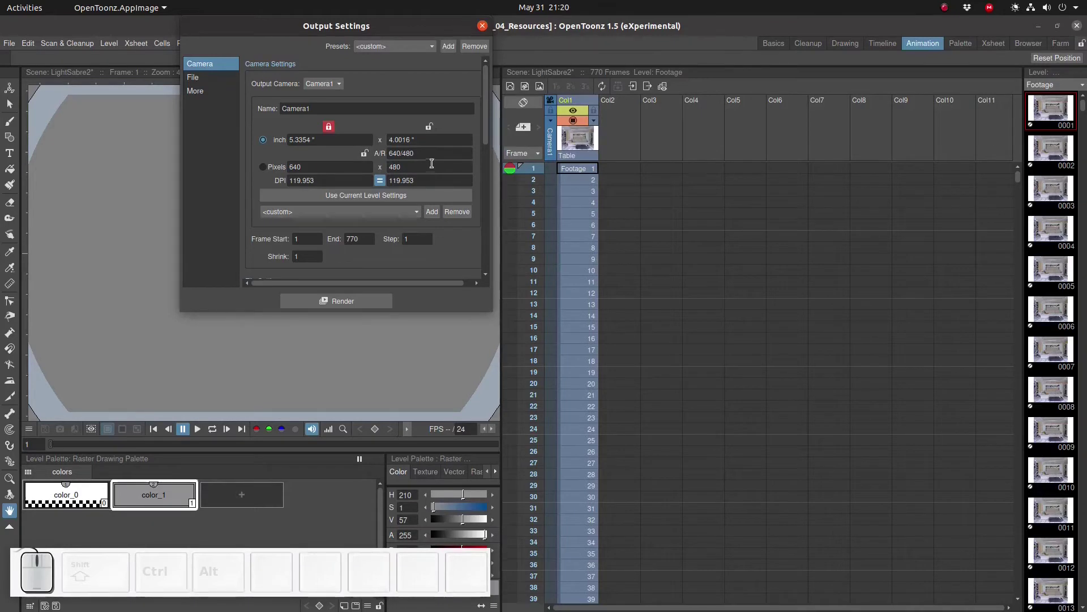
pyautogui.click(485, 32)
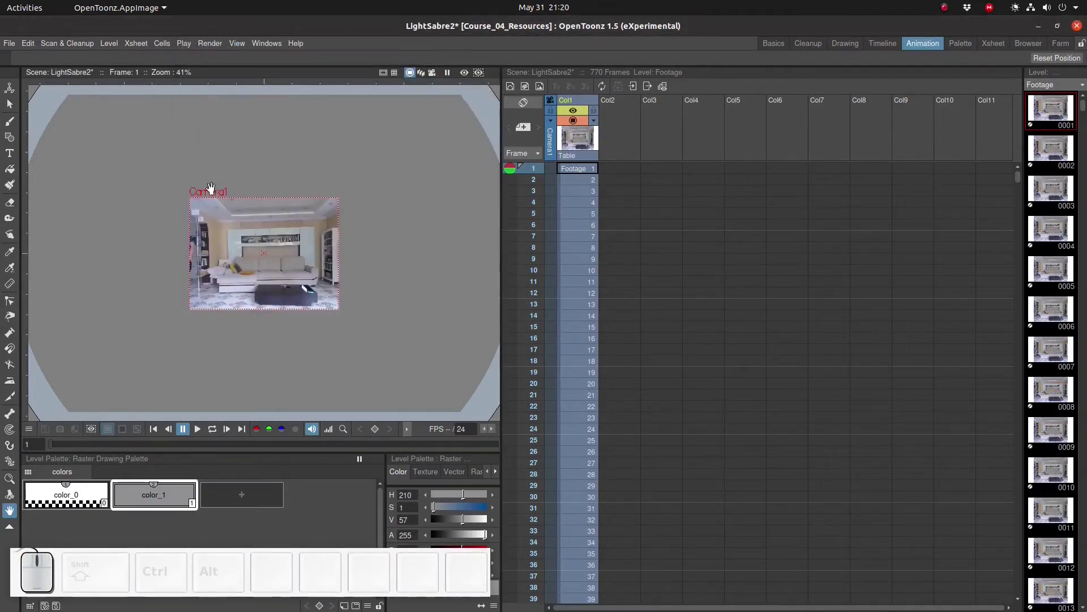
# Save the scene and drag LightSabreGreen.png into the Xsheet's second column
pyautogui.press('ctrl+s')
pyautogui.press('alt+Tab')
pyautogui.press('alt+Tab')
pyautogui.moveTo(640, 376); pyautogui.dragTo(633, 171)
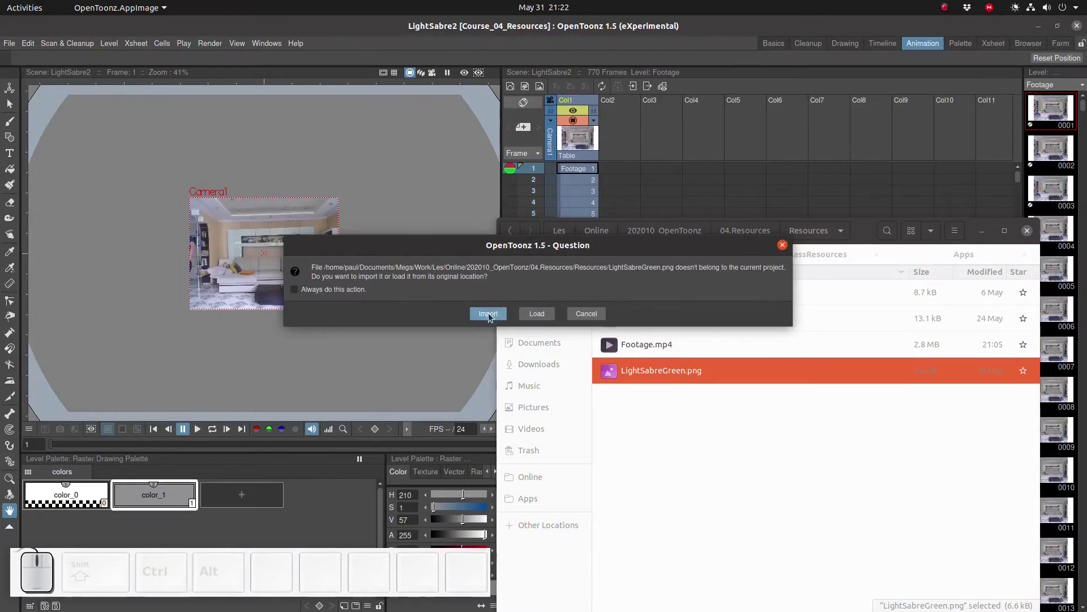
# Import the lightsaber image, overwriting the existing copy, and select its frame-1 cell
pyautogui.click(492, 316)
pyautogui.click(497, 334)
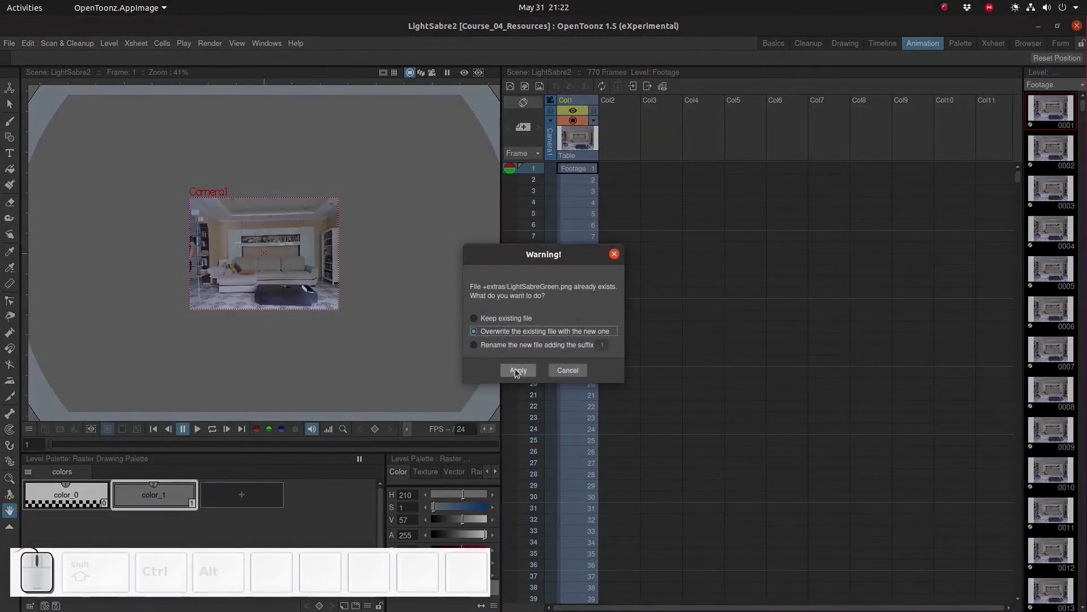
pyautogui.click(524, 371)
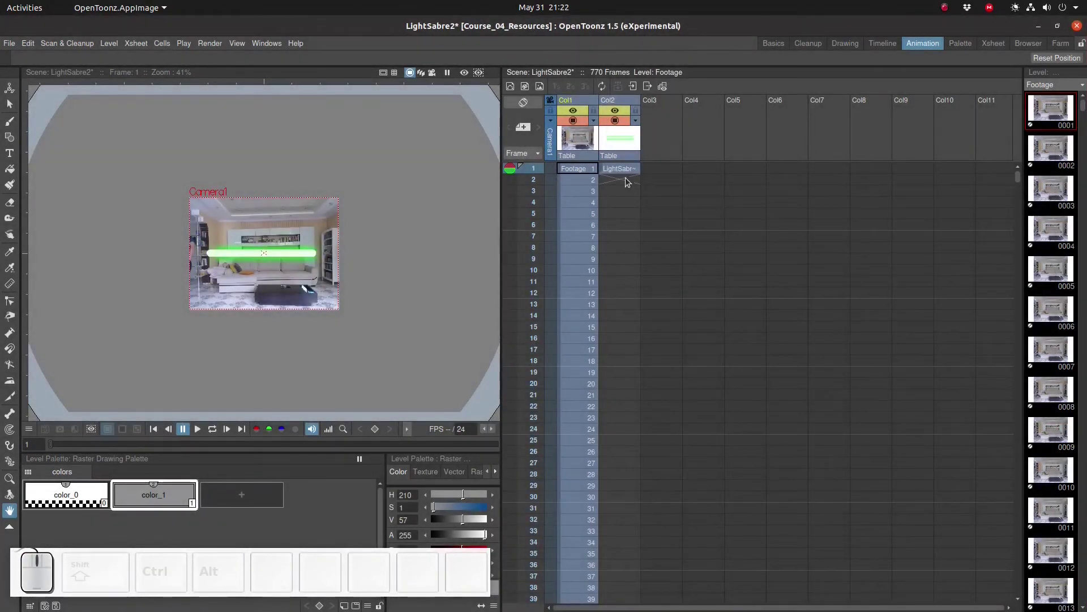
pyautogui.click(627, 168)
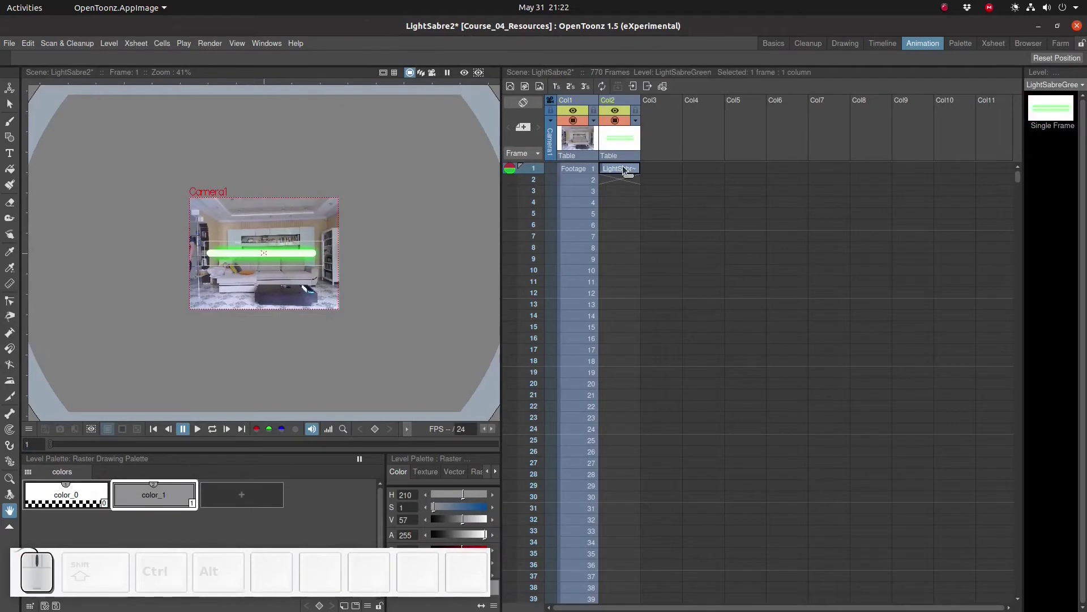
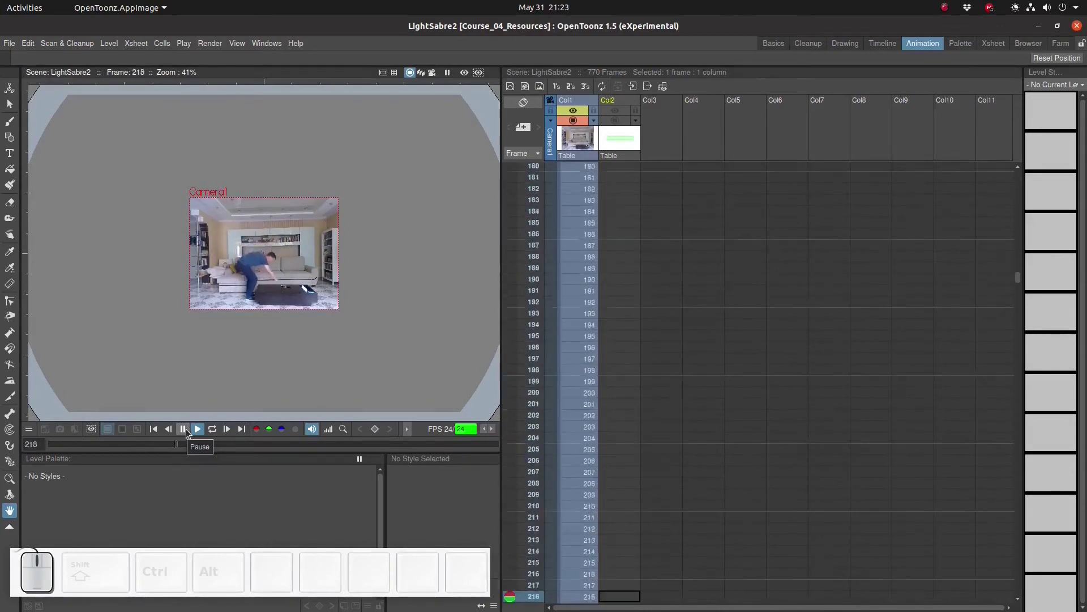
# Stop playback and cut the LightSabreGreen cell from frame 1 of the second column
pyautogui.click(188, 431)
pyautogui.scroll(3)
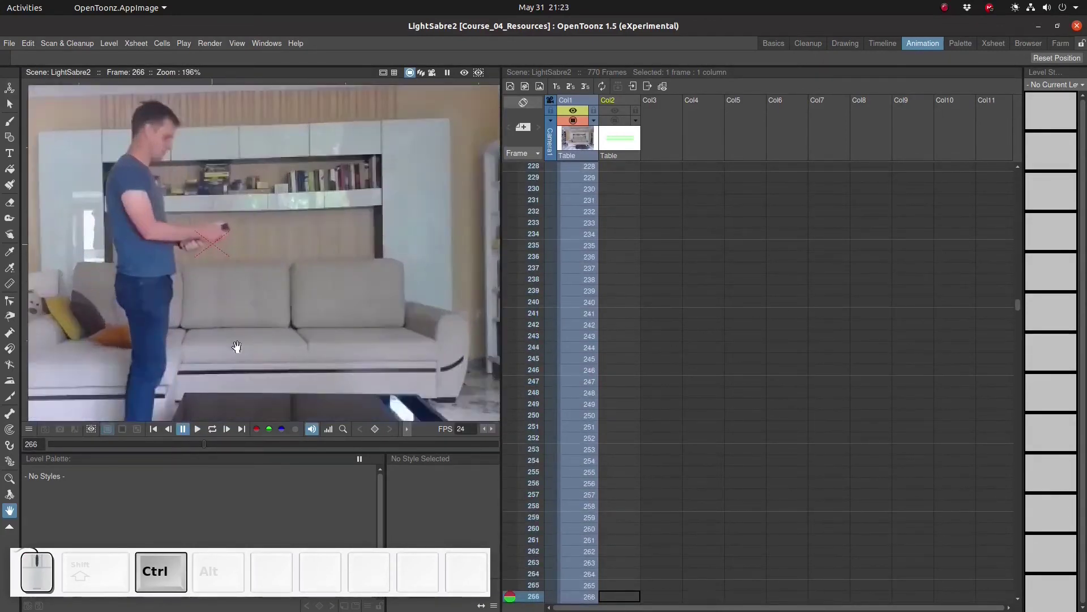
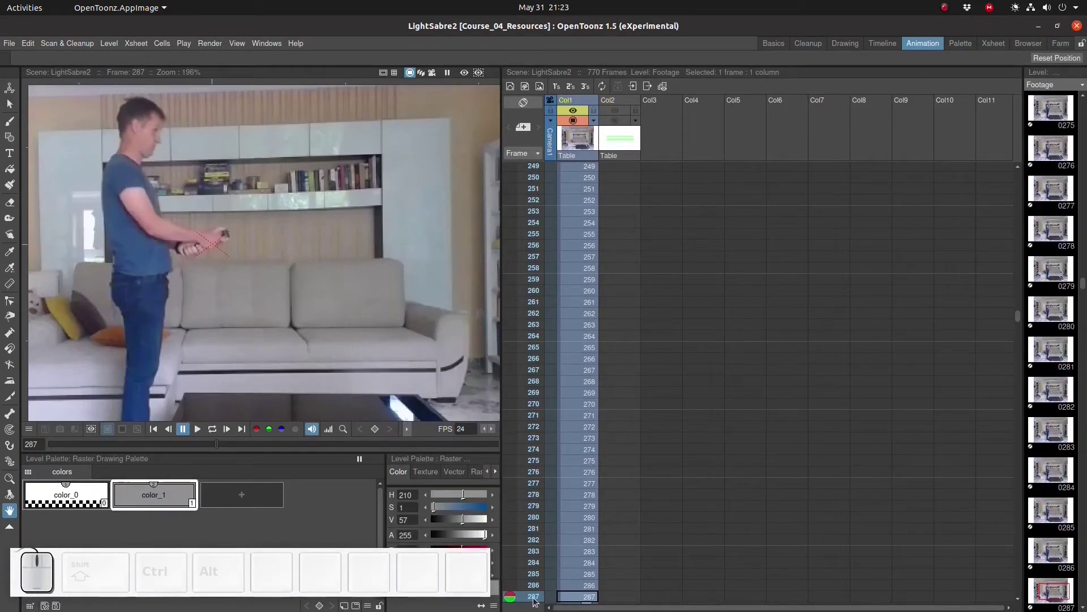
pyautogui.click(621, 600)
pyautogui.scroll(3)
pyautogui.click(610, 171)
pyautogui.click(605, 170)
pyautogui.press('ctrl+x')
# Paste the lightsaber cell into the second column at frame 287
pyautogui.scroll(-3)
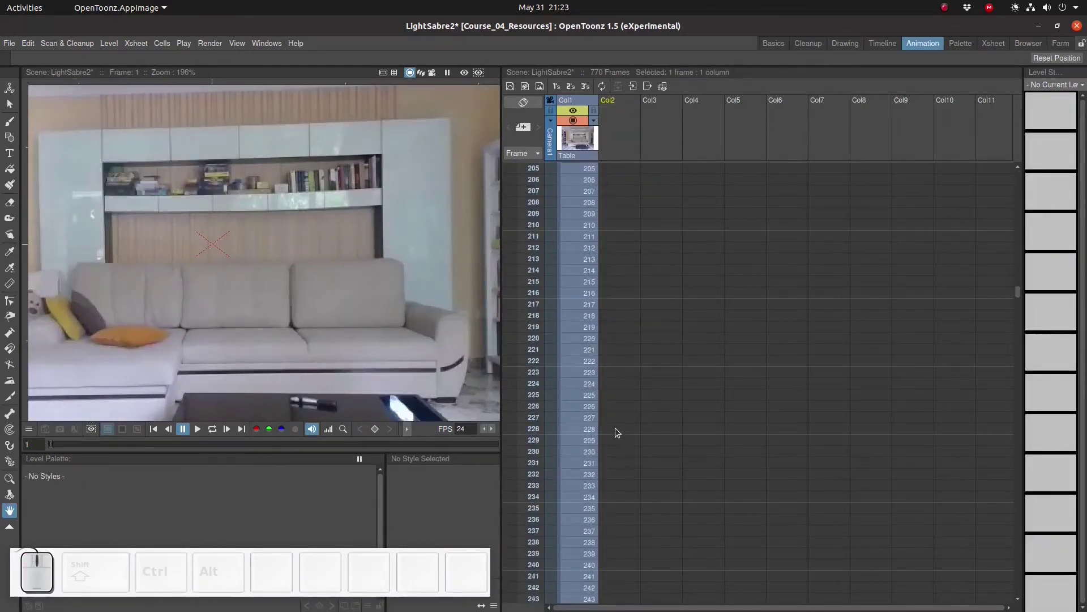
pyautogui.scroll(-3)
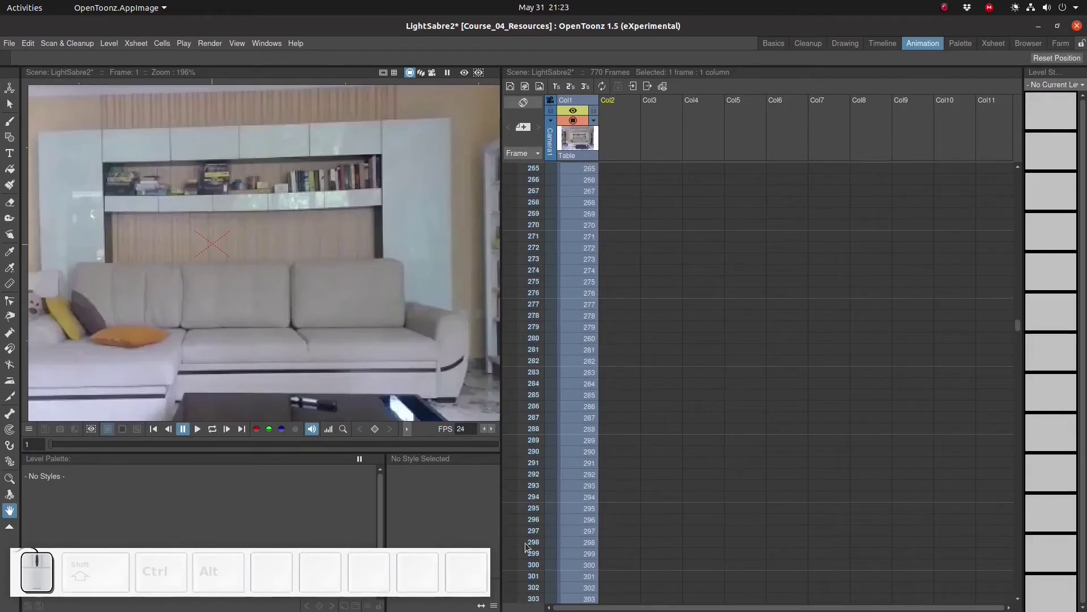
pyautogui.doubleClick(539, 421)
pyautogui.click(627, 418)
pyautogui.press('ctrl+v')
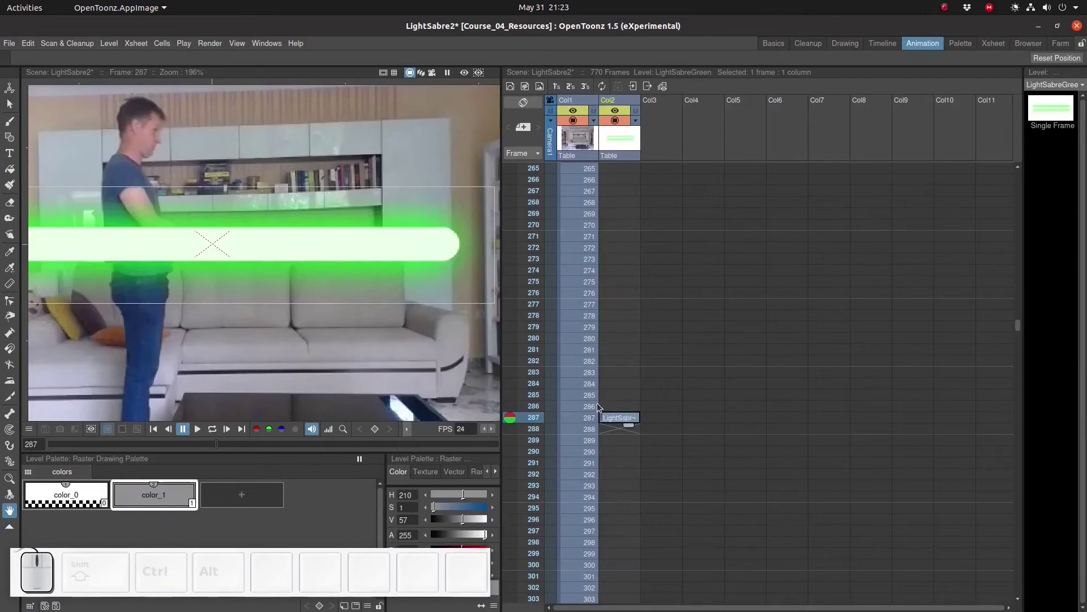
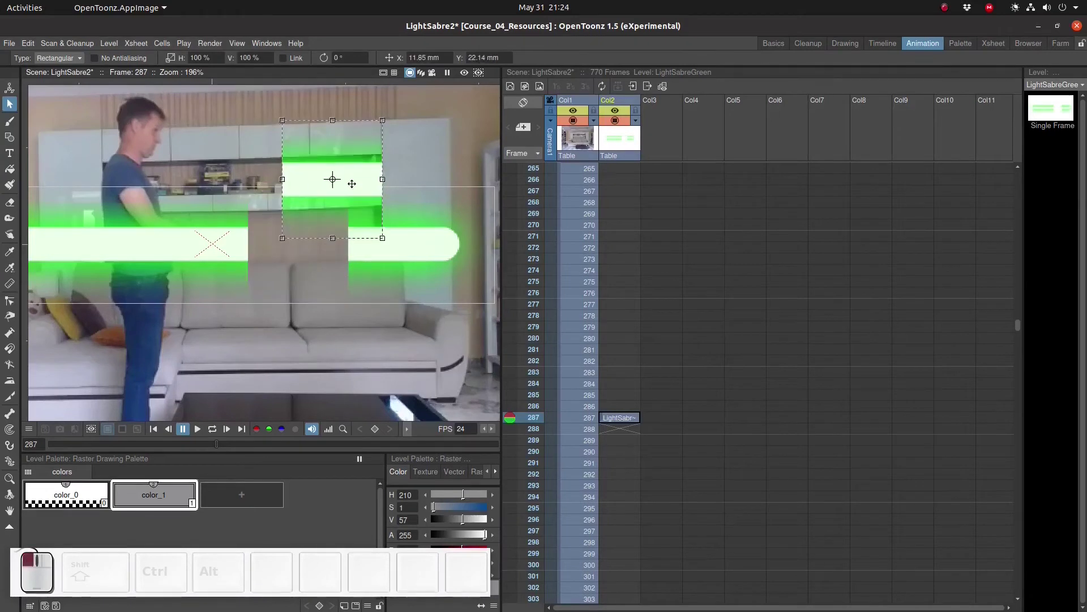
pyautogui.press('ctrl+z')
pyautogui.scroll(-3)
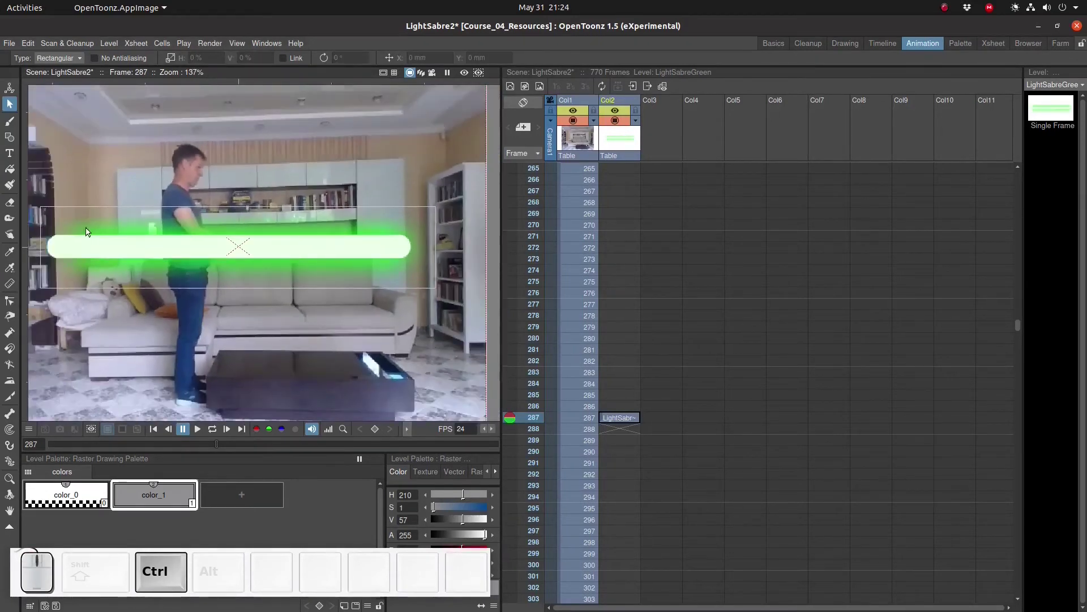
pyautogui.moveTo(41, 193); pyautogui.dragTo(488, 314)
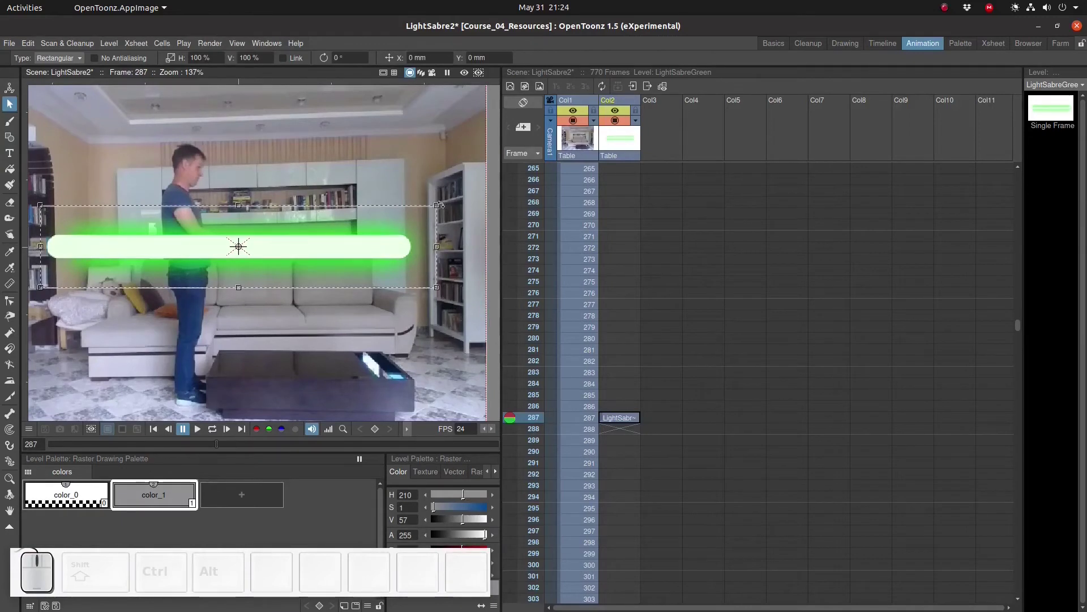
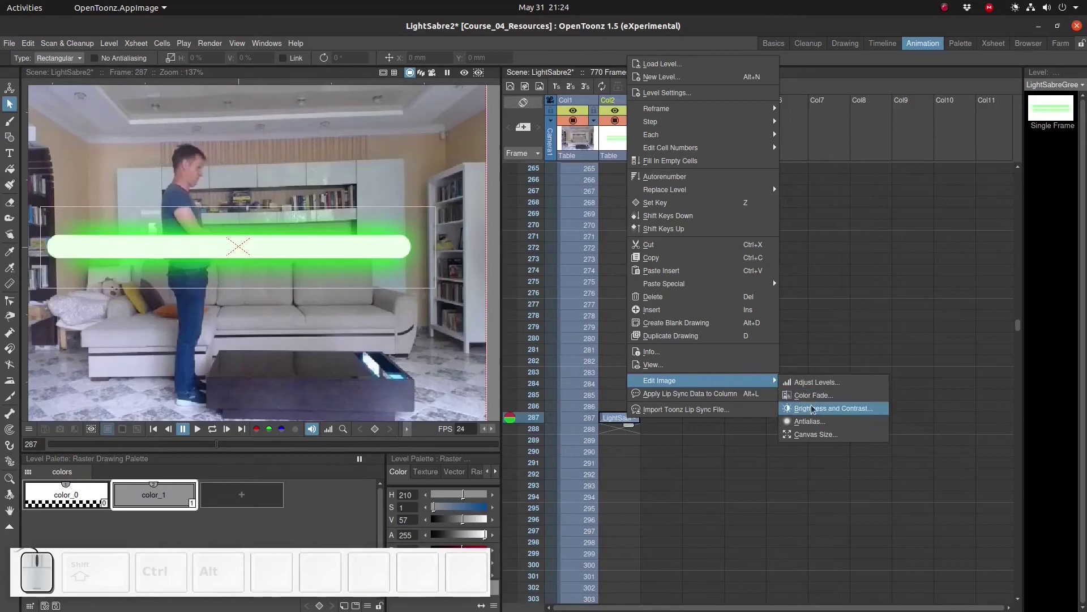
# Resize the lightsaber image canvas from 409x85 to 640 x 480 pixels
pyautogui.click(816, 434)
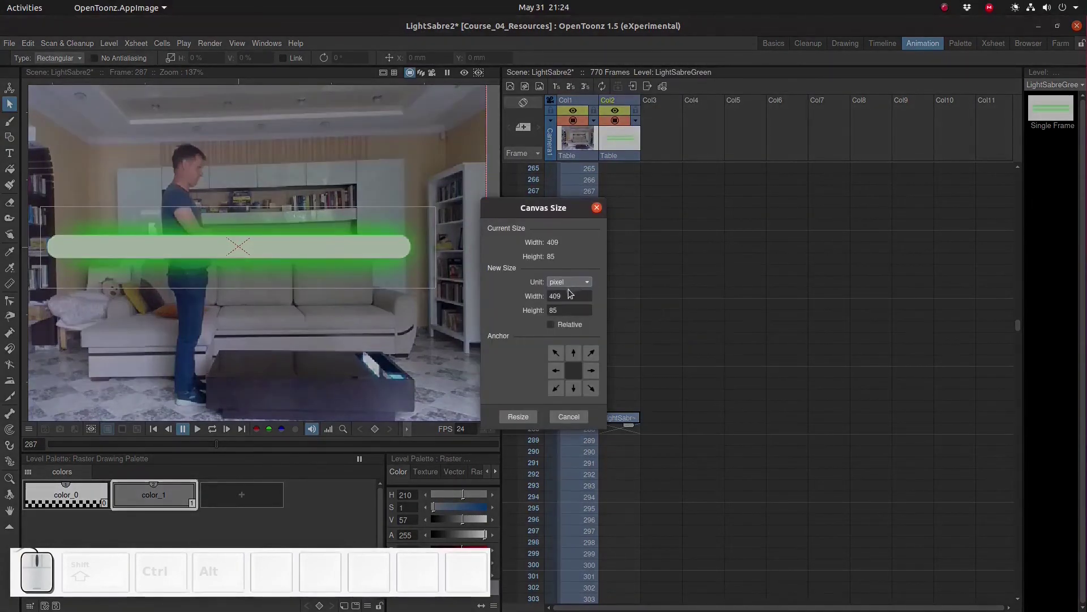
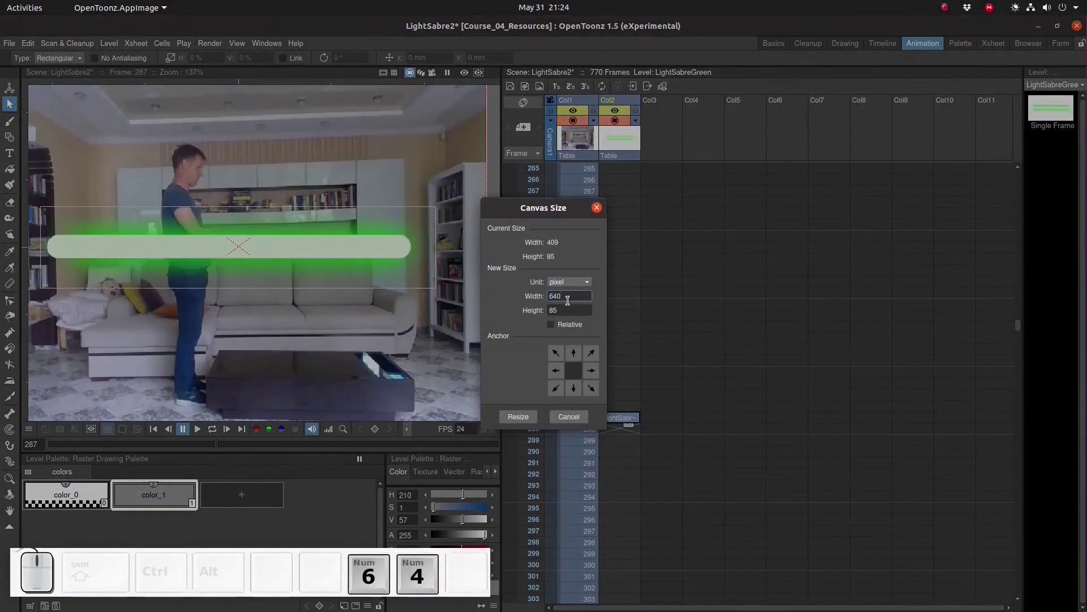
pyautogui.press('Tab')
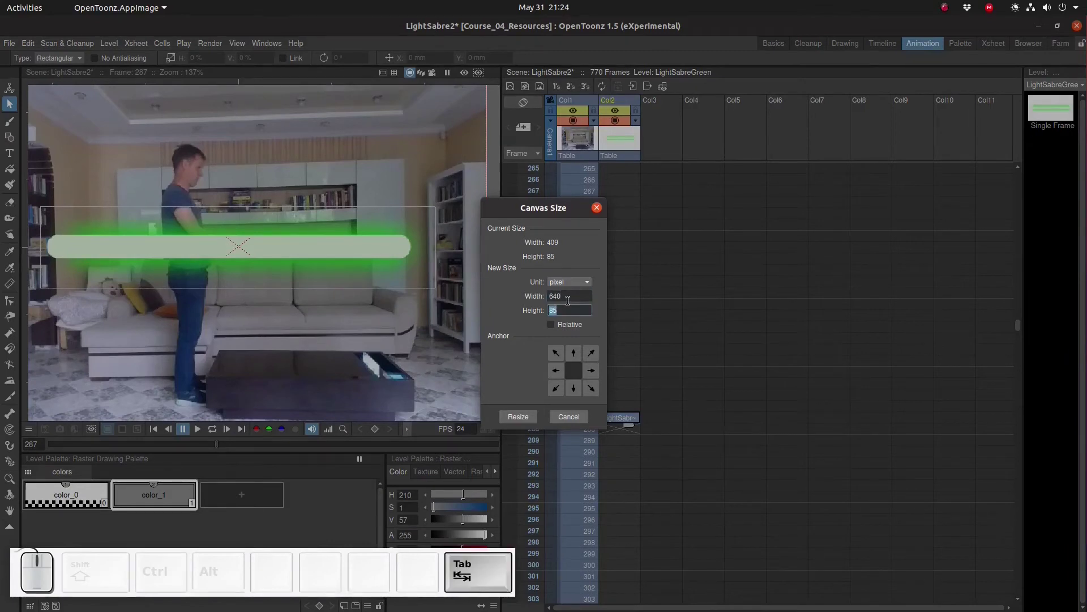
pyautogui.press('KP_4')
pyautogui.press('KP_8')
pyautogui.press('KP_0')
pyautogui.press('KP_Enter')
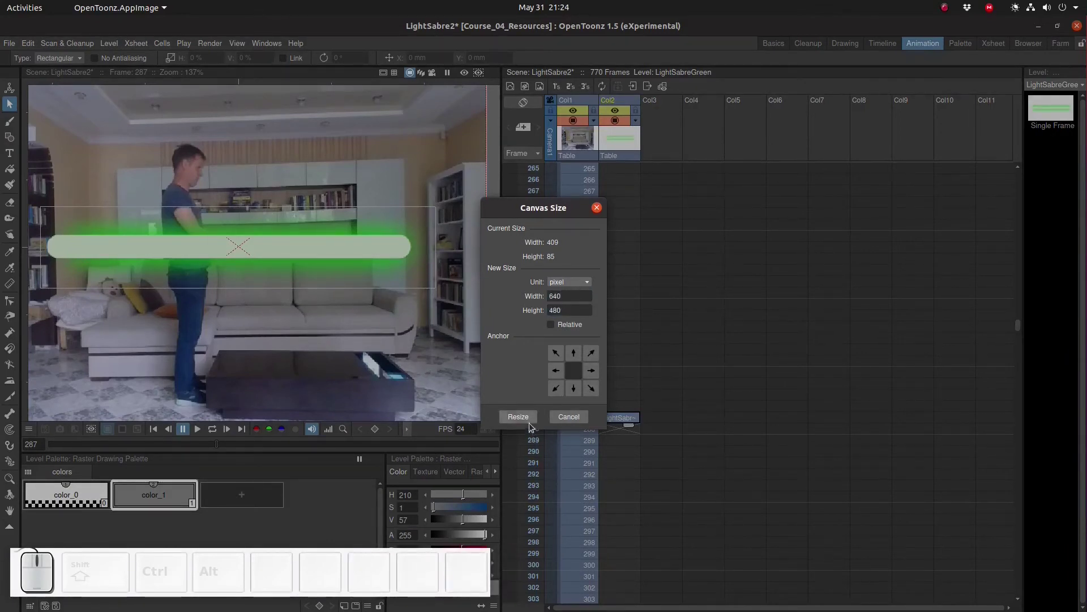
pyautogui.click(533, 418)
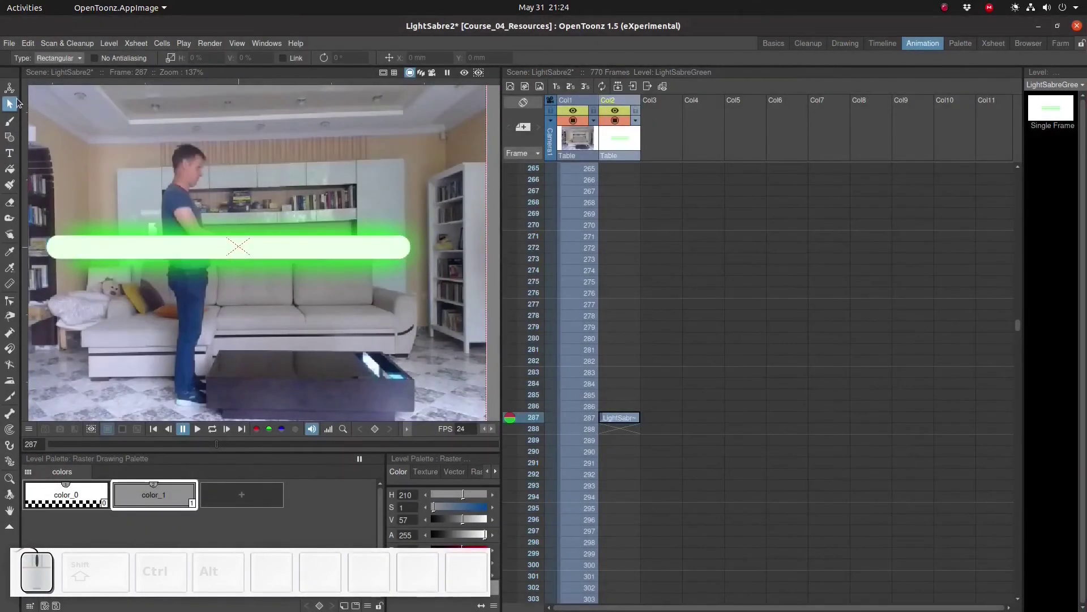
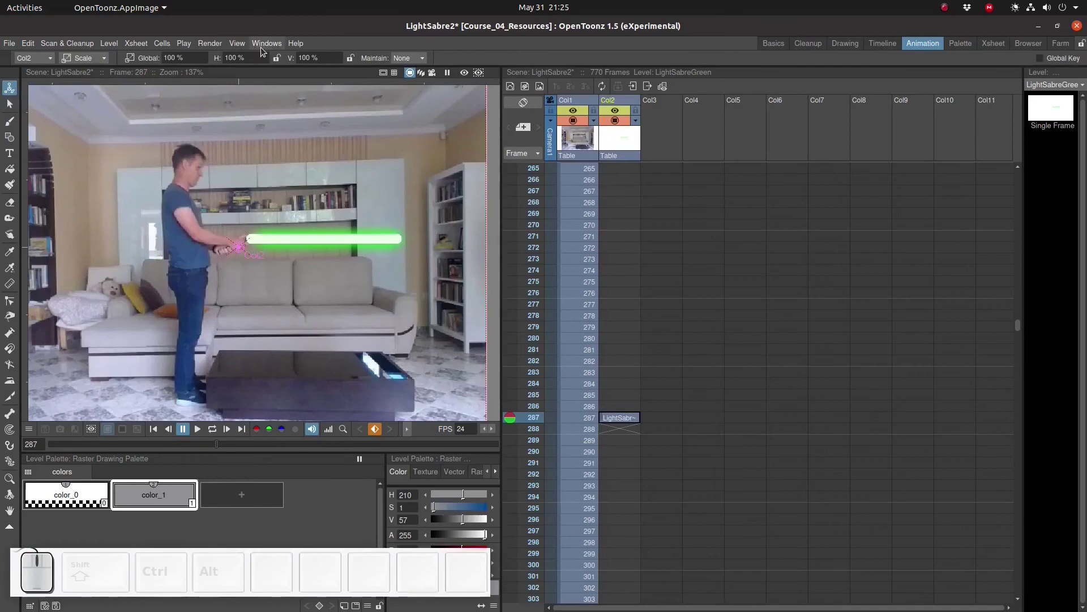
# Switch the Animate tool to Center mode and place the pivot at the lightsaber's hilt
pyautogui.click(97, 62)
pyautogui.click(85, 129)
pyautogui.scroll(3)
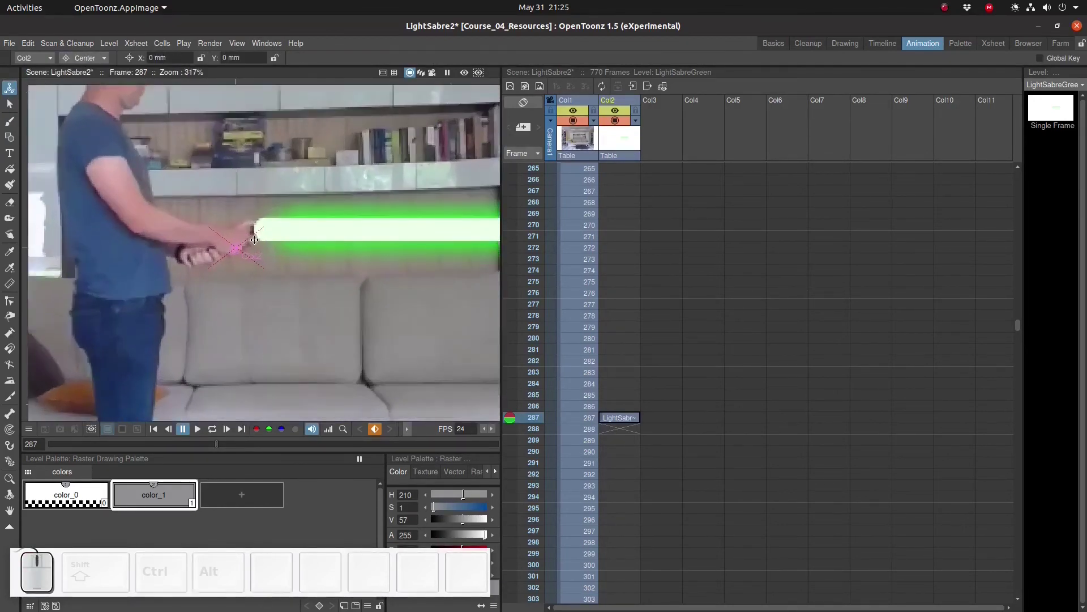
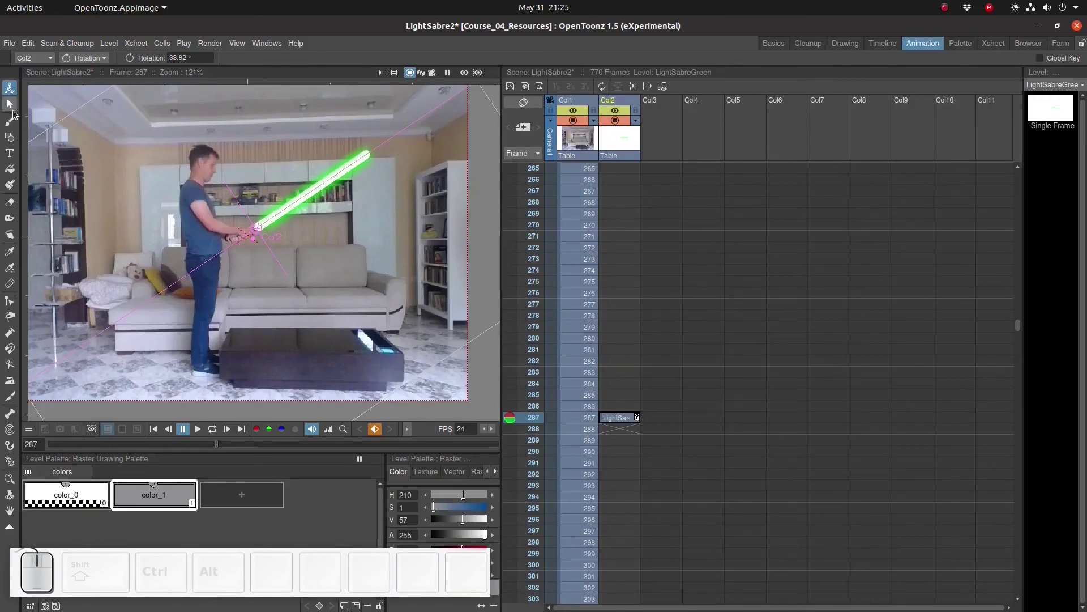
# Check the Scale values and undo to restore the blade to full size at about 34 degrees
pyautogui.click(81, 63)
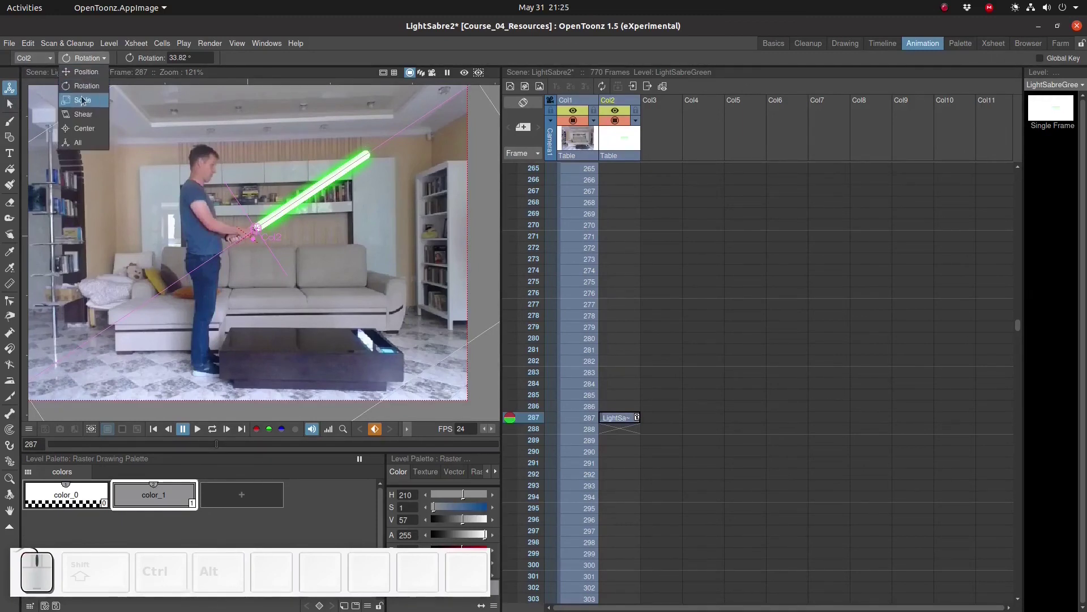
pyautogui.click(83, 99)
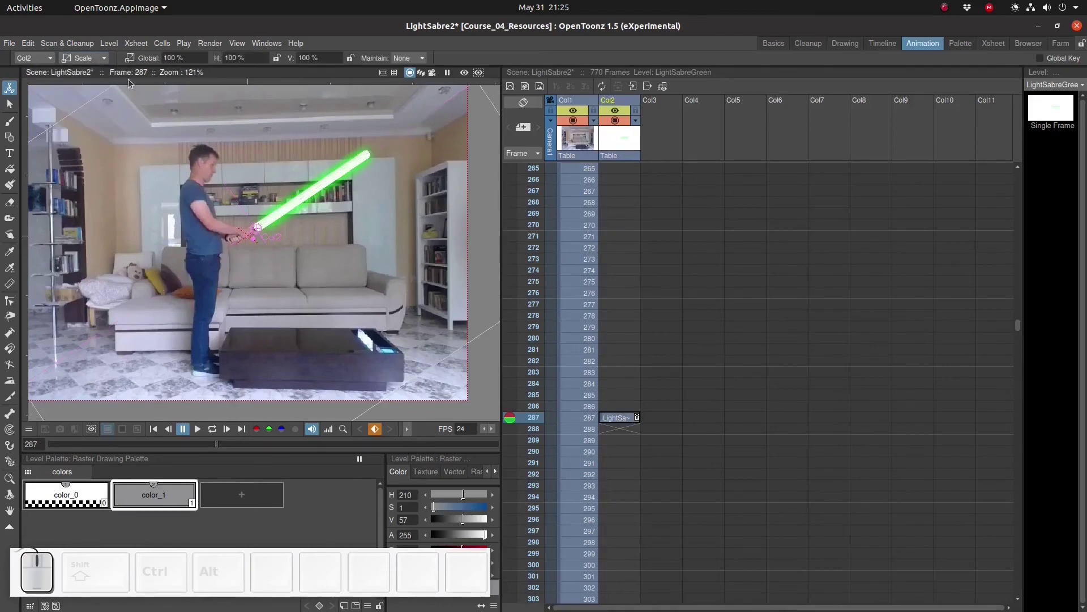
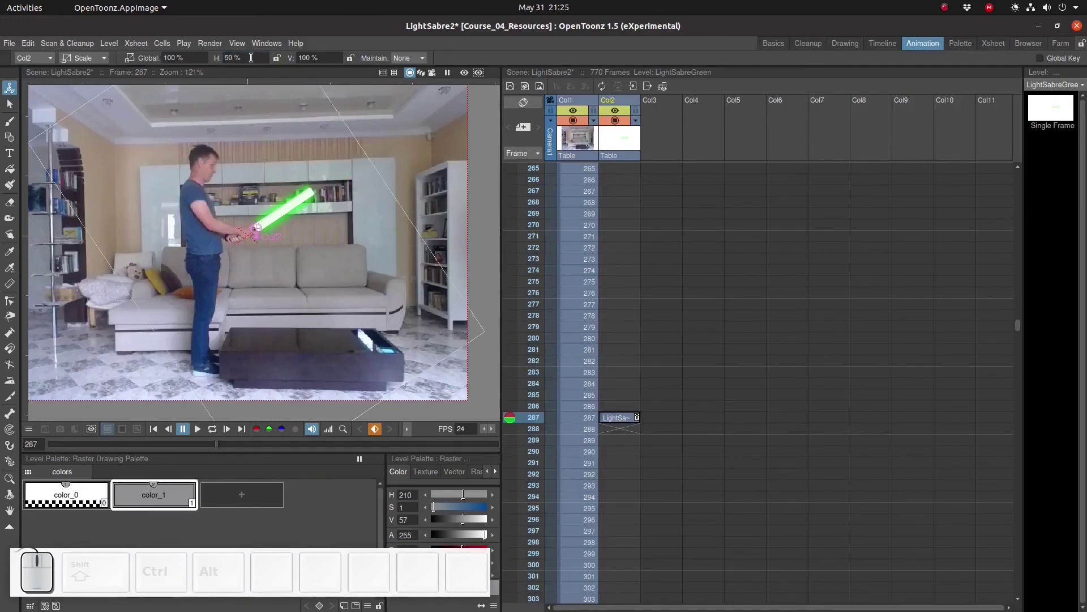
pyautogui.press('ctrl+z')
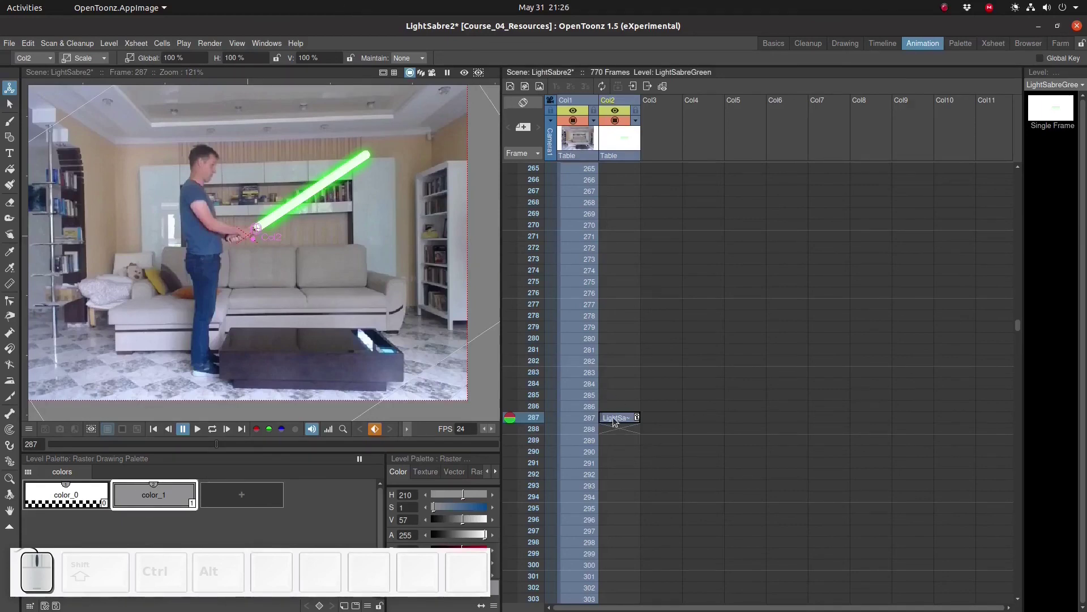
# Select Col2 cells from frame 287 to 770 and Fill In Empty Cells with the lightsaber
pyautogui.click(617, 419)
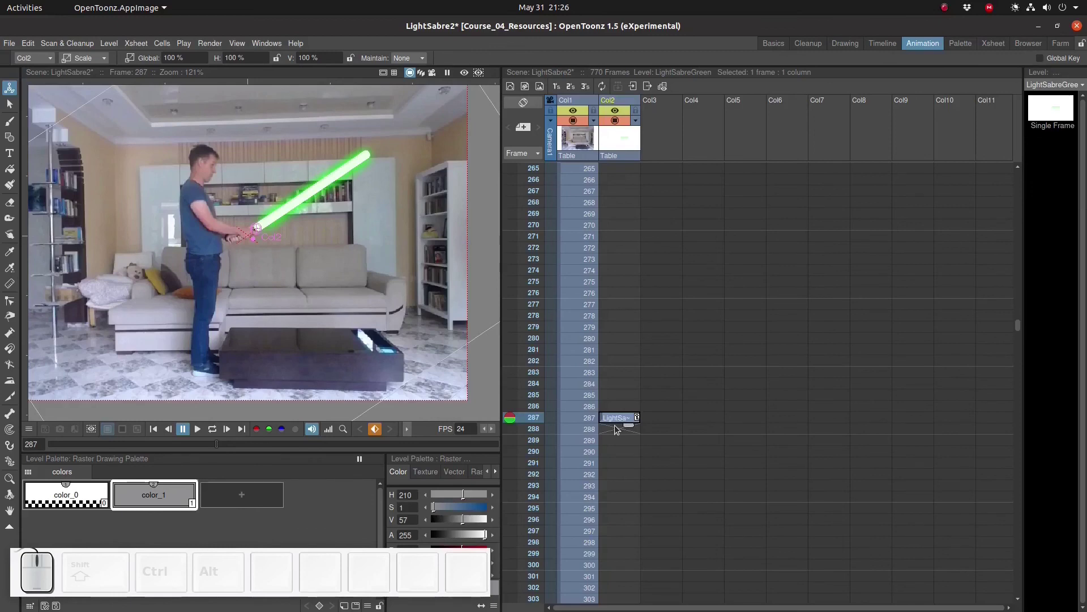
pyautogui.click(616, 431)
pyautogui.scroll(-3)
pyautogui.click(617, 453)
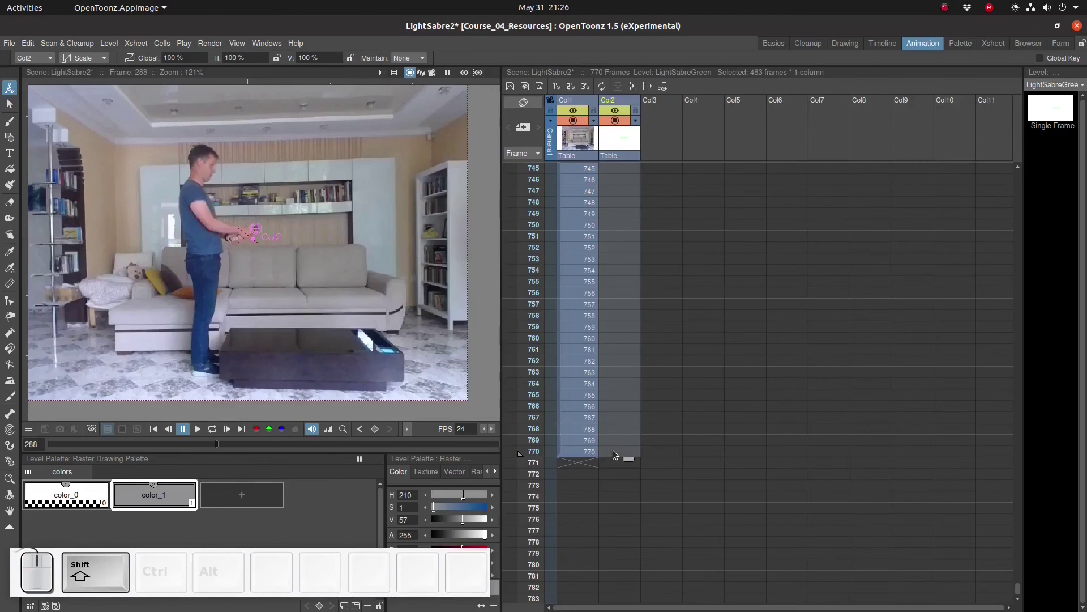
pyautogui.rightClick(617, 453)
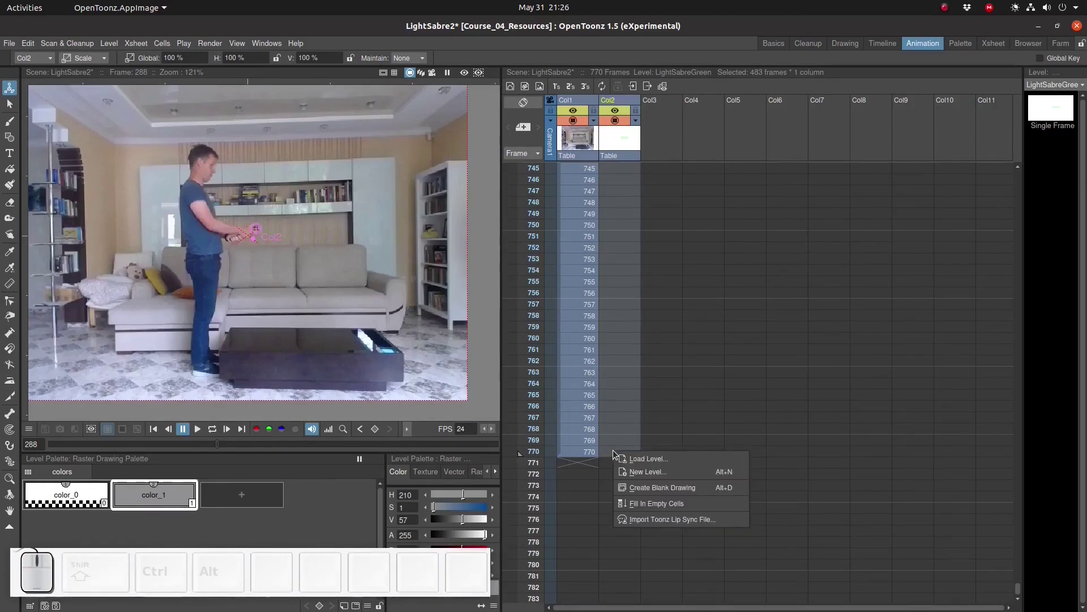
pyautogui.click(631, 502)
pyautogui.scroll(3)
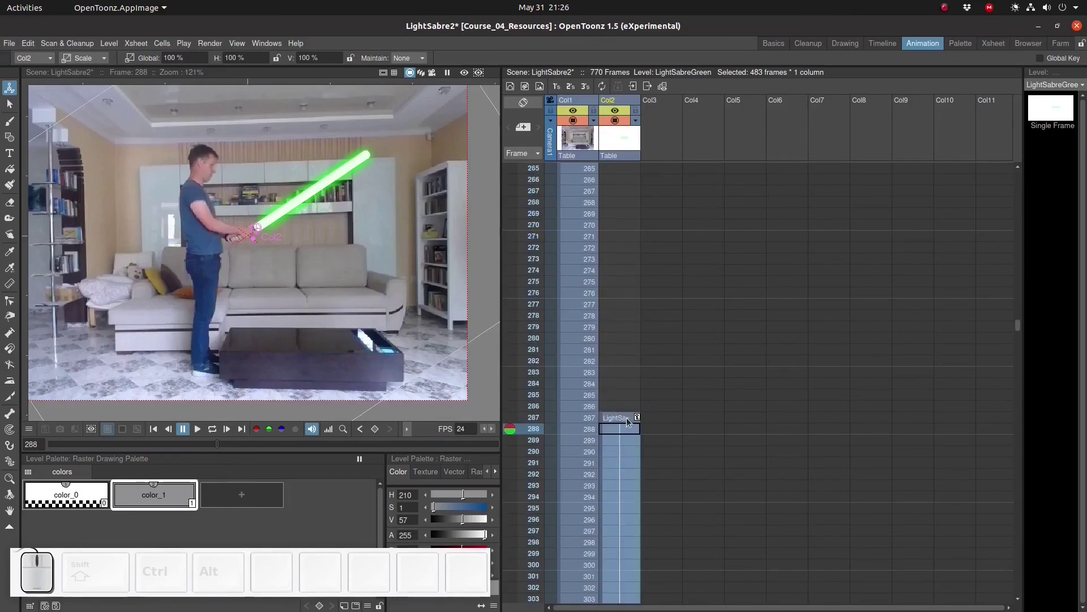